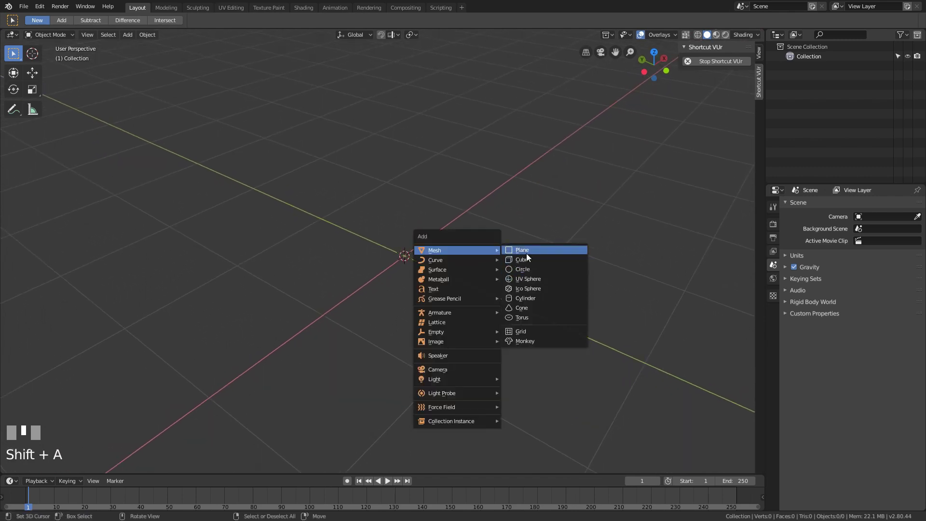
Step: Add a cube, enter Edit Mode and select all of its faces
scroll(down, 3)
drag(532, 259, 503, 268)
scroll(down, 3)
key(Tab)
scroll(up, 3)
drag(502, 242, 511, 253)
key(a)
key(Tab)
Step: Search for the Poke Faces operation to split the faces into centred triangles
scroll(down, 3)
key(a)
scroll(up, 3)
key(space)
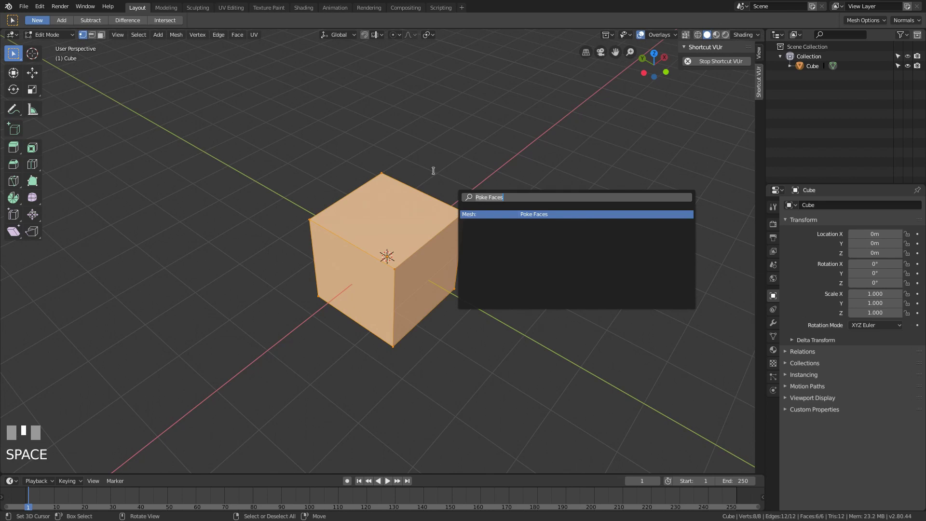
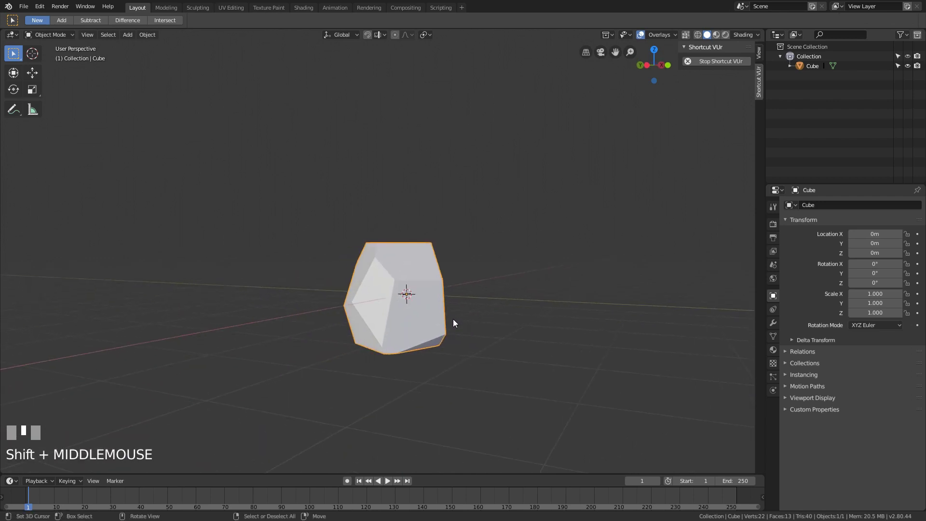
Step: Orbit the view to inspect the bisect-cut, rock-like chunk before deleting it
middle_click(450, 328)
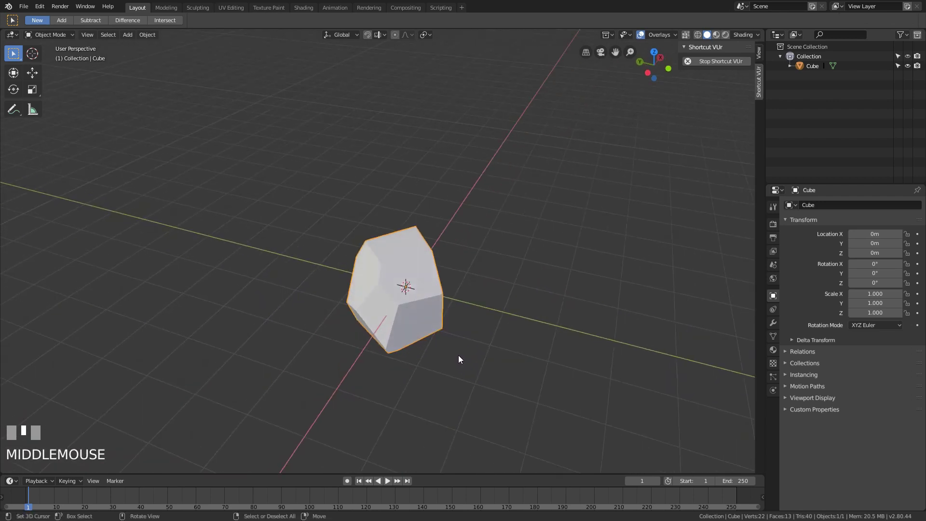
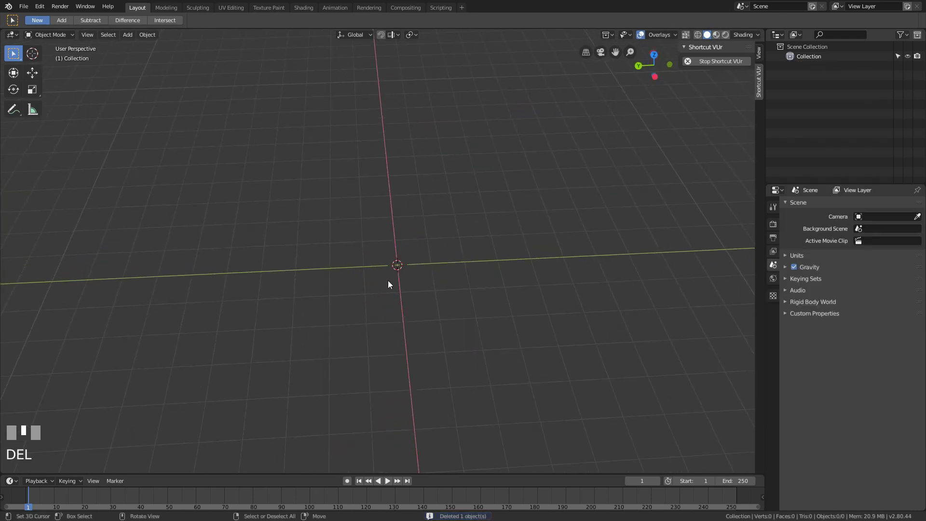
Step: Add a new, larger cube to the emptied scene and select it for editing
scroll(up, 3)
middle_click(391, 276)
key(shift+a)
key(s)
click(484, 272)
middle_click(453, 257)
key(a)
middle_click(450, 262)
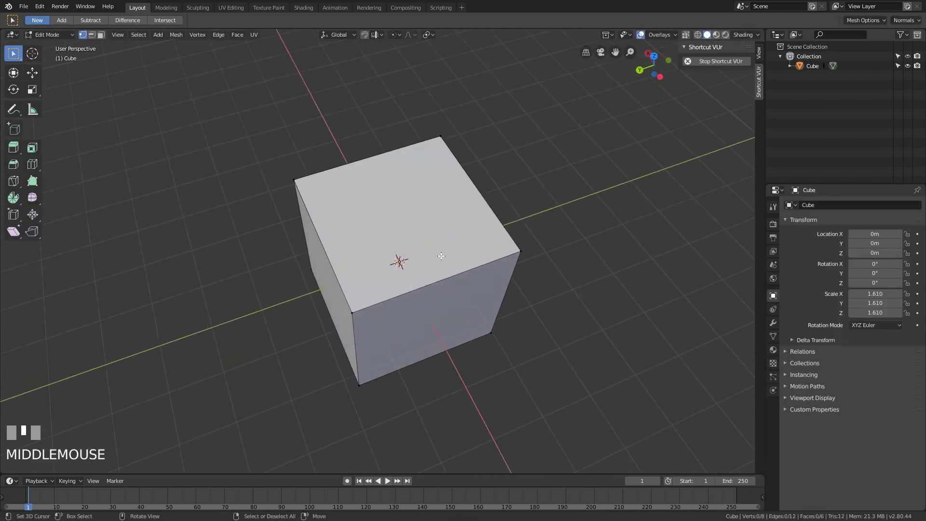
Step: Start a knife cut to slice new edges across the cube's faces
key(k)
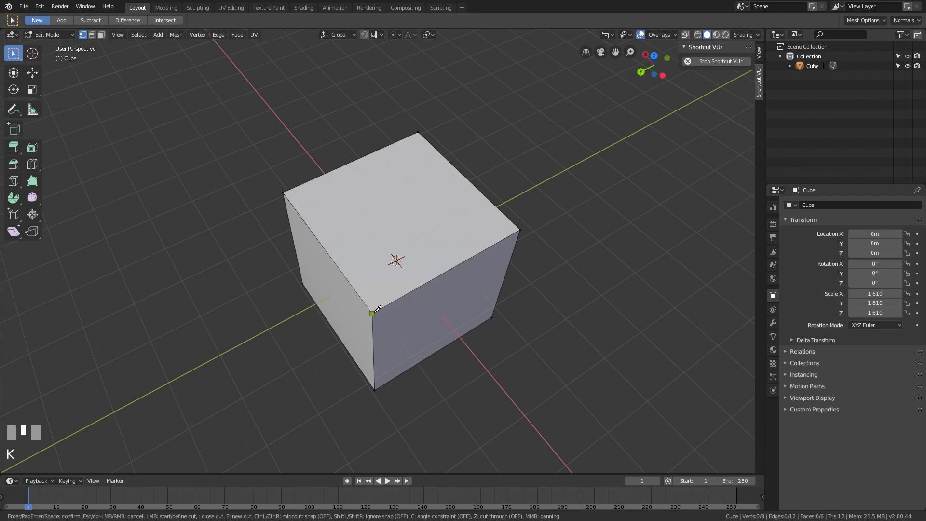
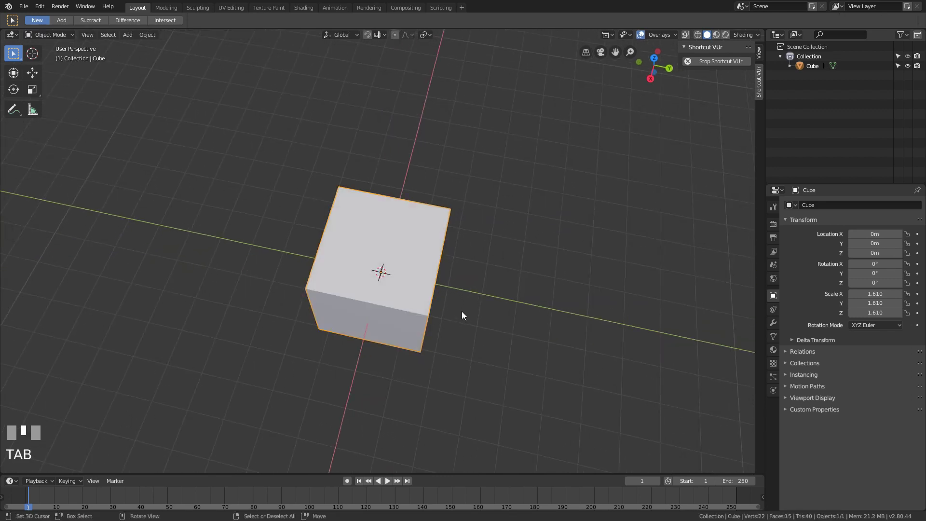
Step: Delete the knife-cut cube, add a fresh default cube and bring up the Add menu for another
key(Delete)
key(shift+a)
scroll(up, 3)
drag(498, 300, 506, 262)
scroll(up, 3)
scroll(down, 3)
key(shift+a)
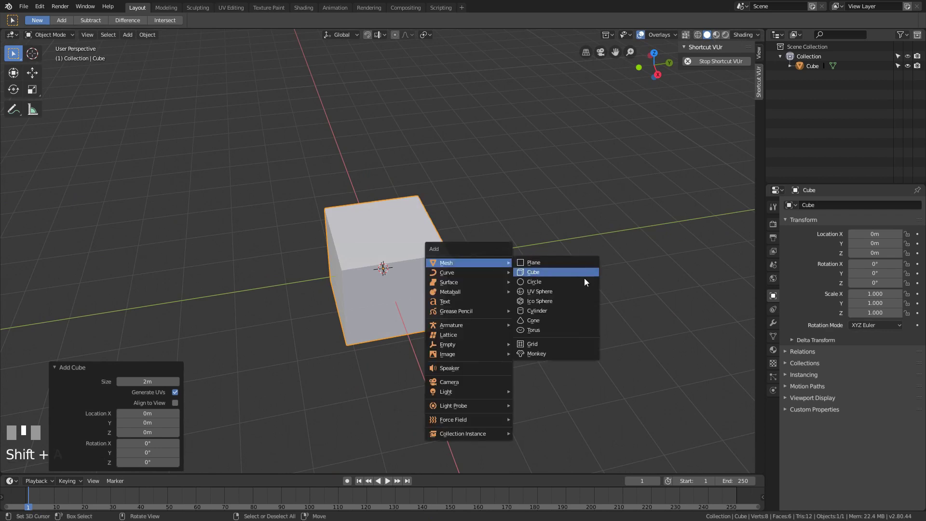
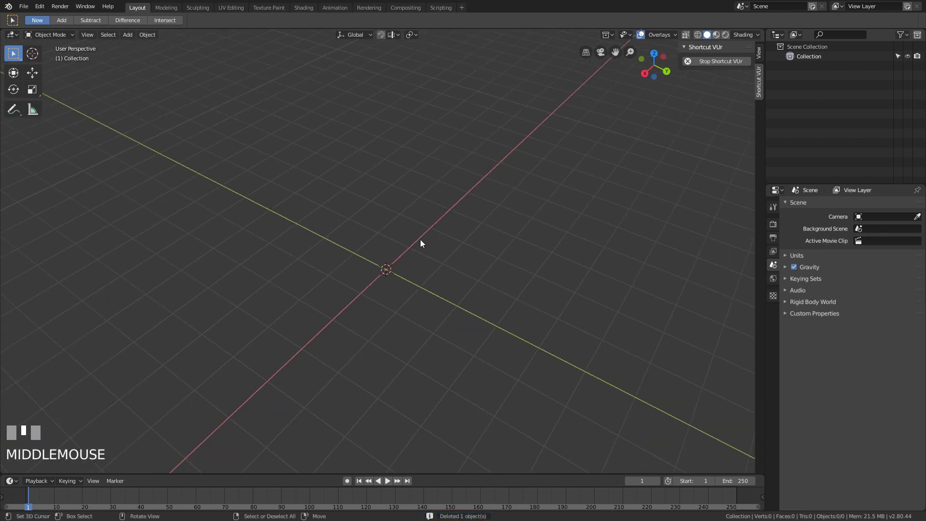
Step: Add a cylinder, enter Edit Mode and delete its top face, leaving an open tube
key(shift+a)
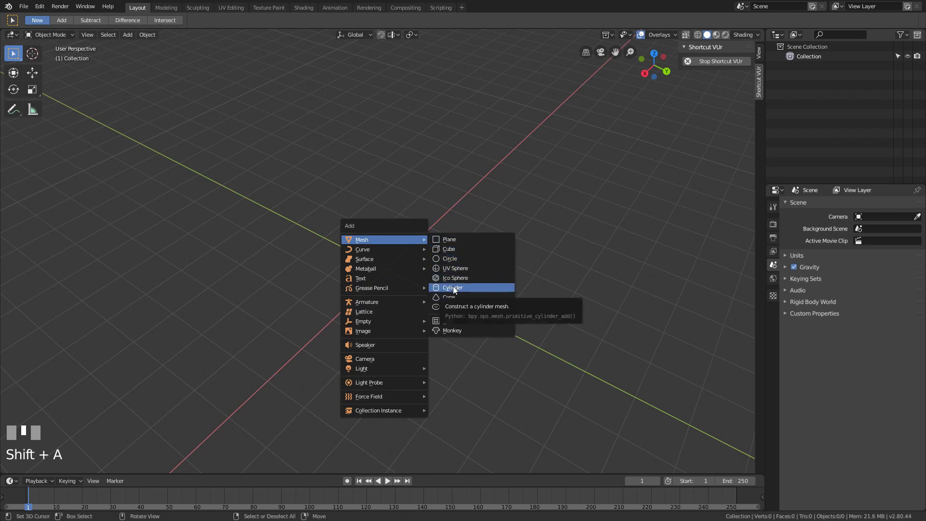
key(Tab)
right_click(394, 245)
scroll(up, 3)
key(Delete)
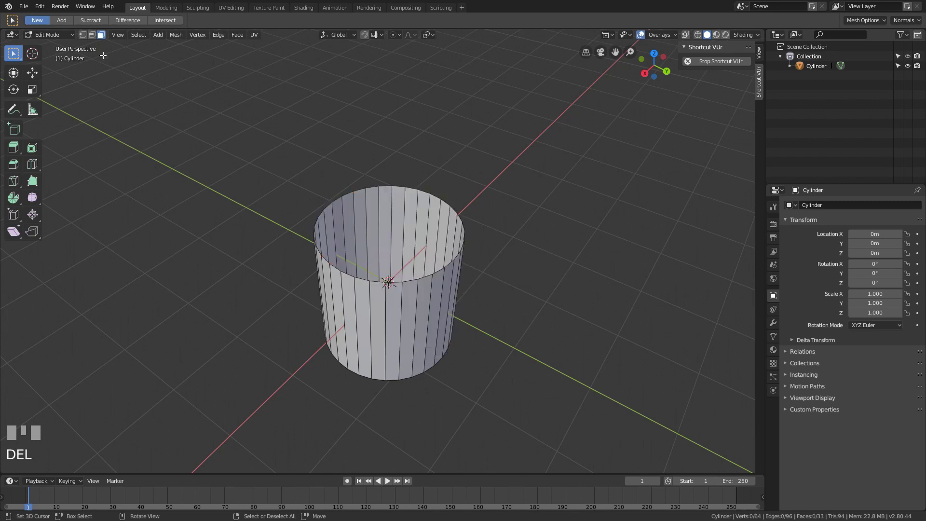
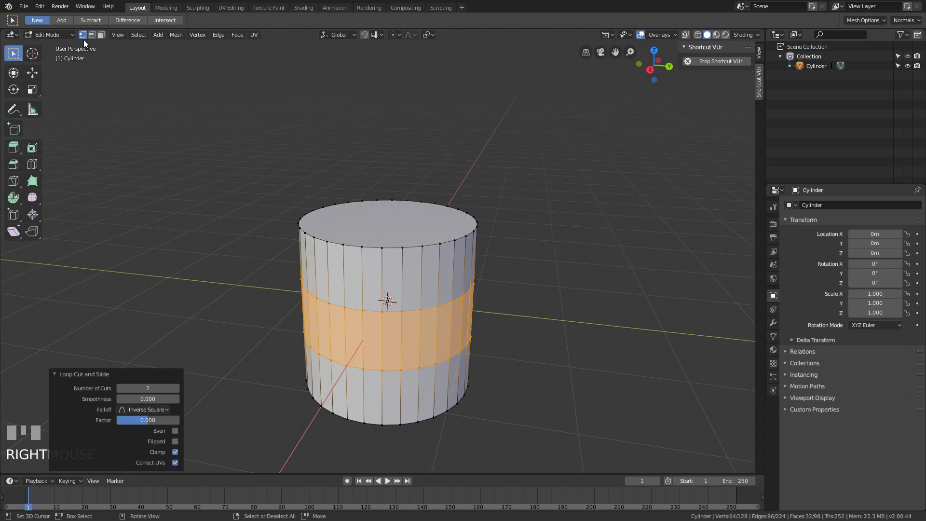
Step: Select the cylinder's edge loops and tilt the upper ring away from the lower one
click(102, 40)
key(a)
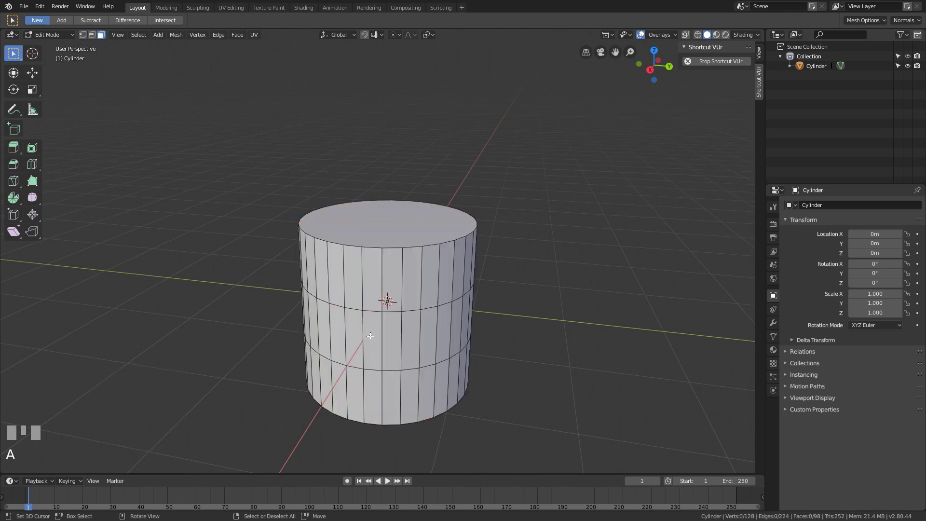
key(c)
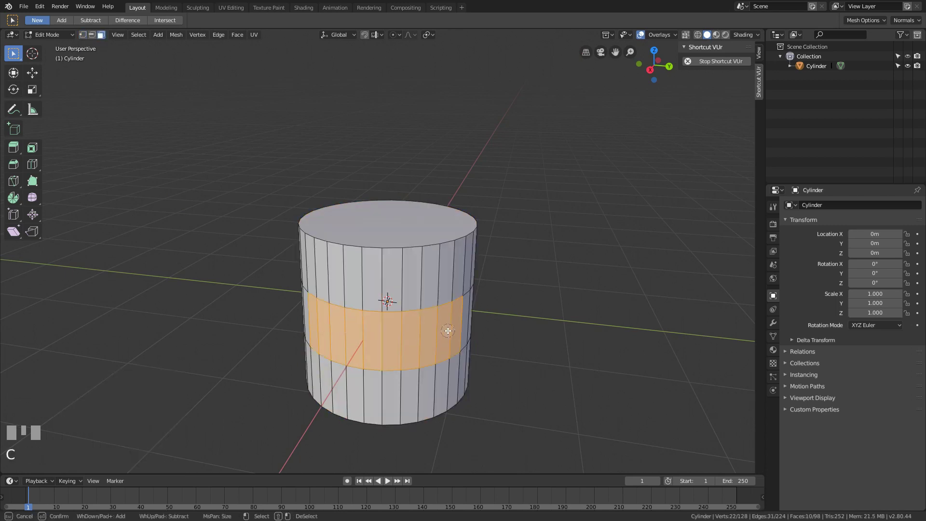
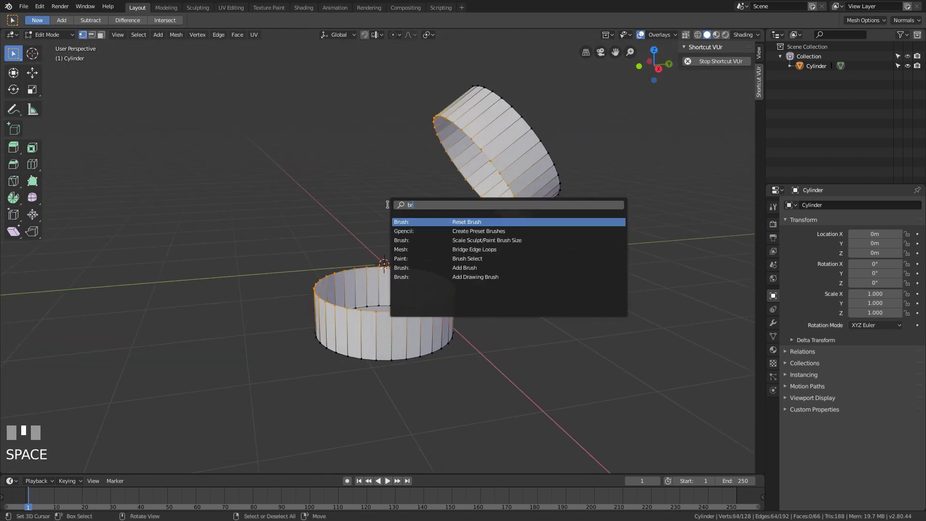
Step: Bridge the two rings into a bent connecting tube and adjust the bridge options
key(Return)
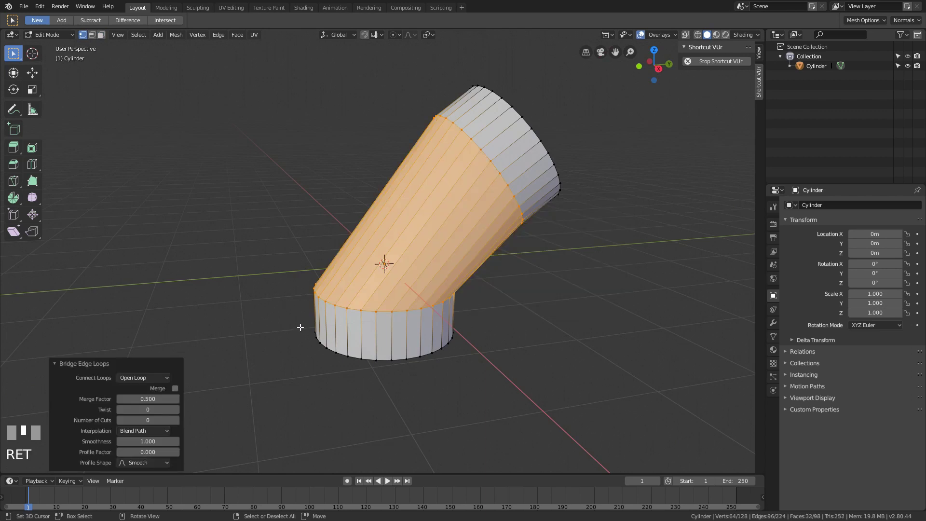
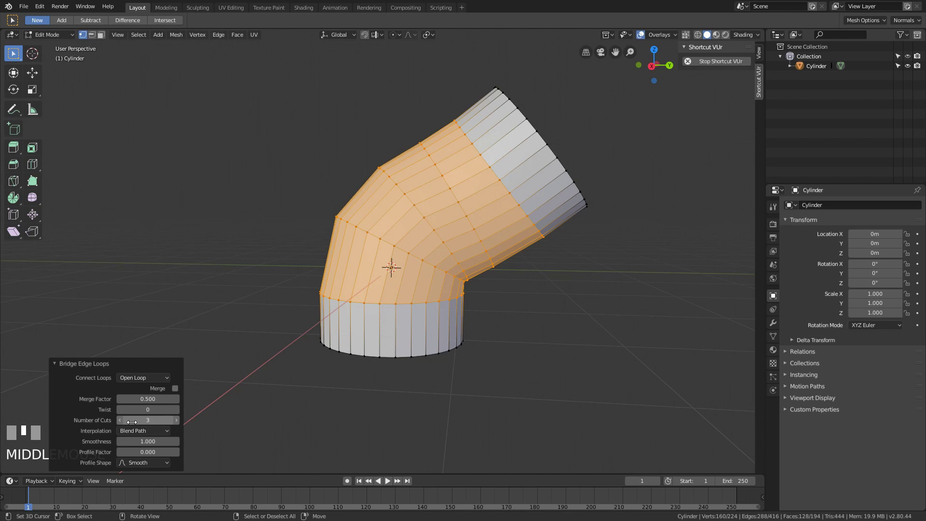
click(177, 391)
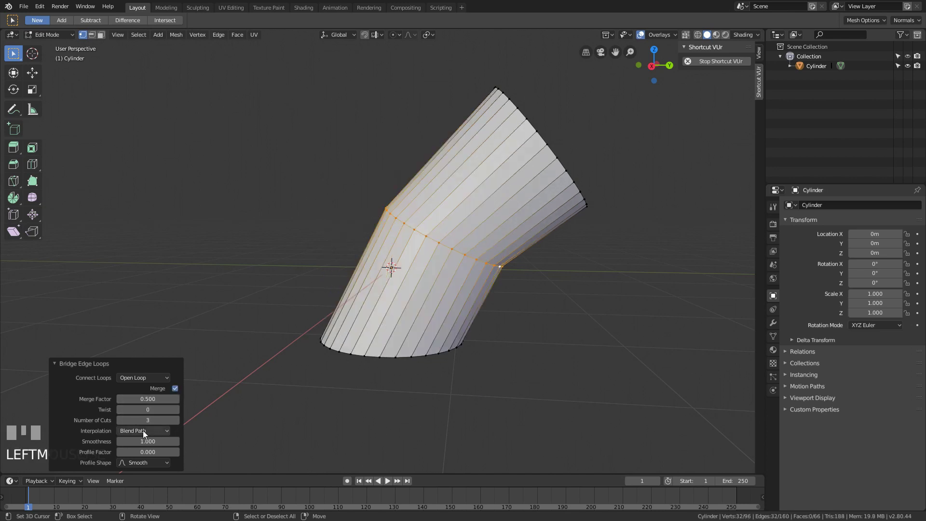
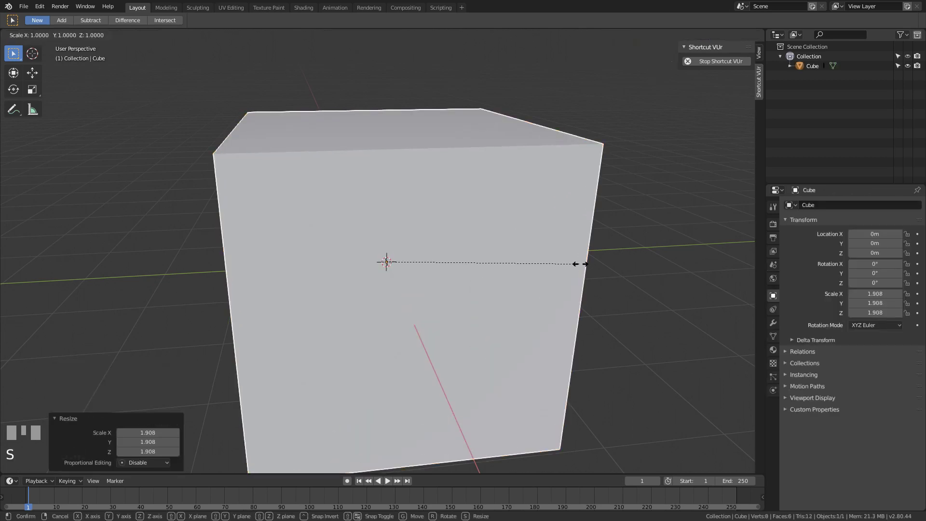
Step: Scale the new cube into a thin slab, apply its scale with Ctrl+A and enter Edit Mode
click(426, 274)
key(ctrl+a)
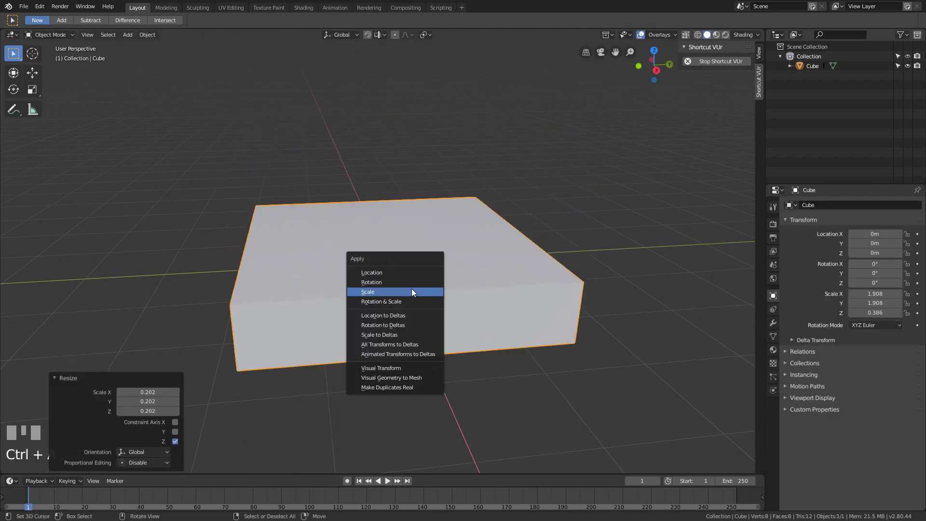
drag(405, 264, 409, 301)
key(Tab)
right_click(405, 245)
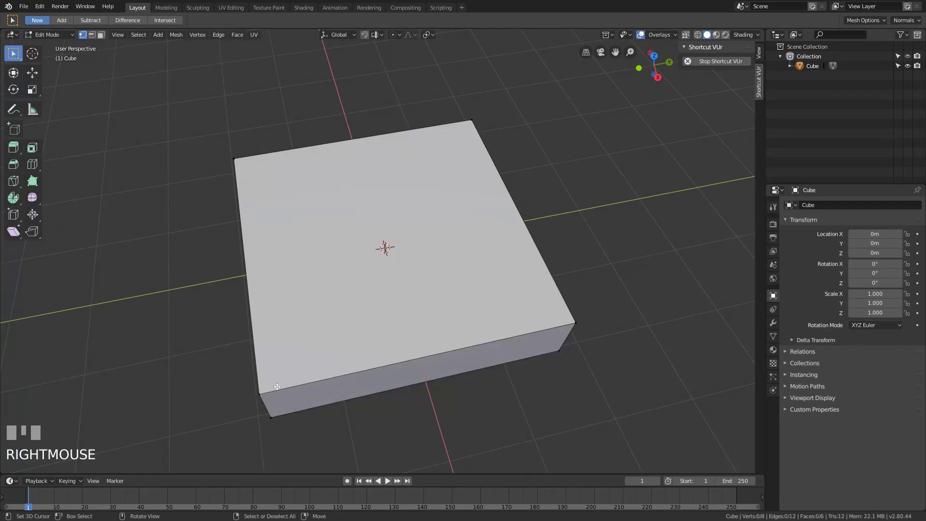
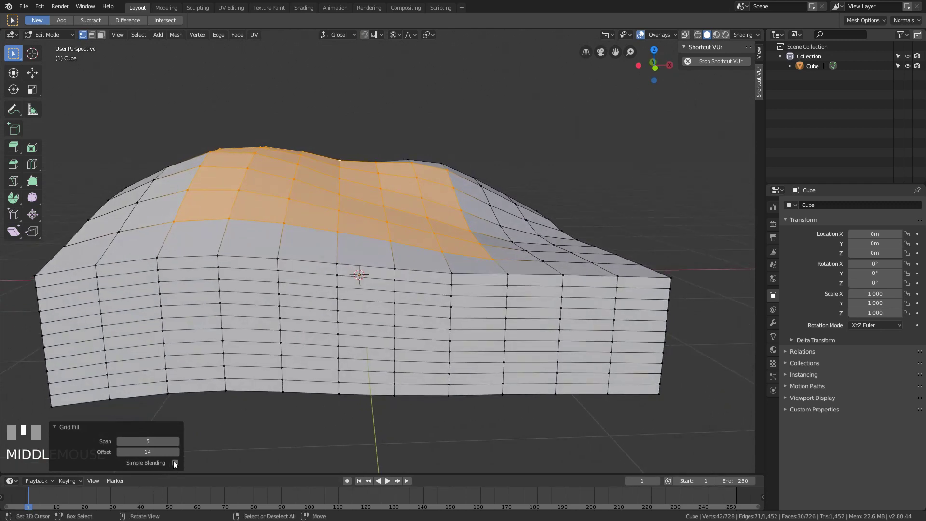
Step: Adjust the grid fill settings in the operator panel for the slab's top opening
click(176, 466)
double_click(175, 466)
double_click(176, 465)
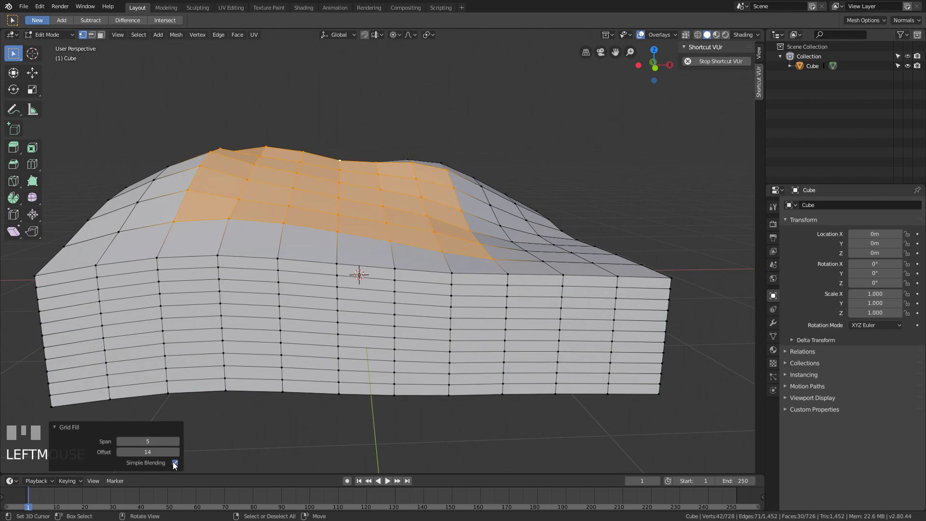
click(175, 464)
Step: Leave Edit Mode and orbit the slab to view its hilly top as a solid object
drag(290, 239, 425, 265)
scroll(down, 3)
drag(395, 271, 401, 272)
key(Tab)
scroll(down, 3)
middle_click(396, 280)
scroll(up, 3)
middle_click(404, 293)
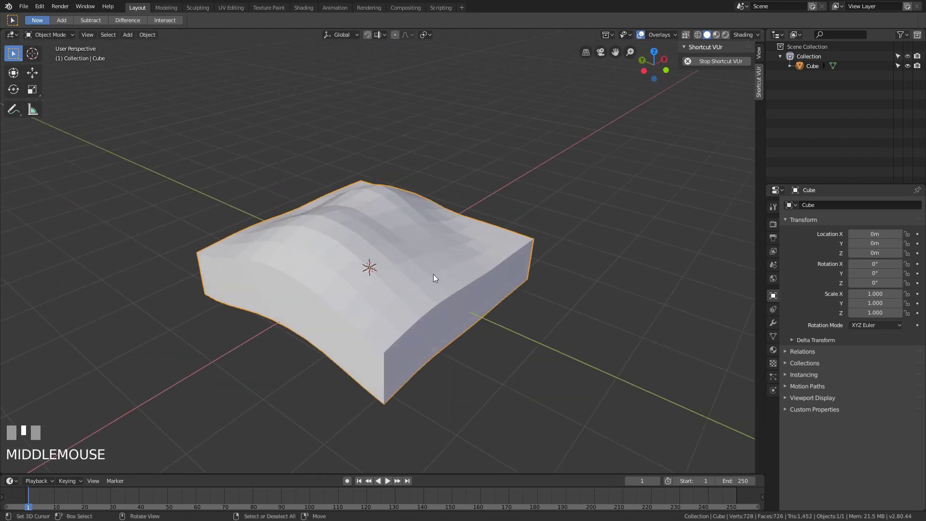
Step: Delete the slab, add a mesh circle, enter Edit Mode and fill it with a single face
key(Delete)
key(shift+a)
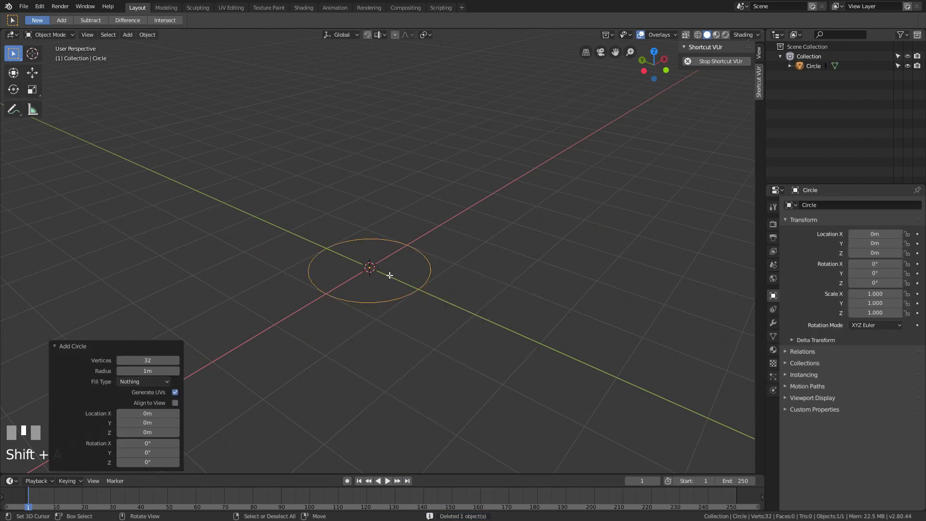
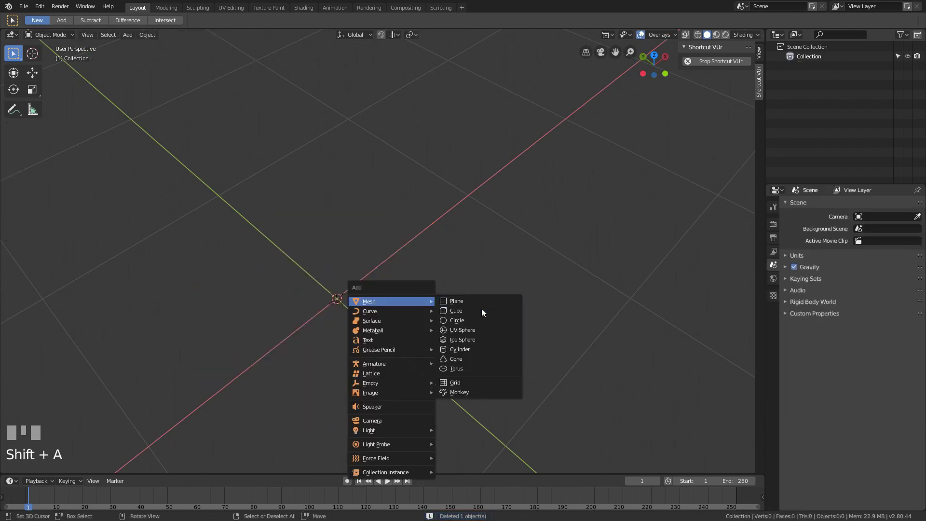
scroll(down, 3)
key(Tab)
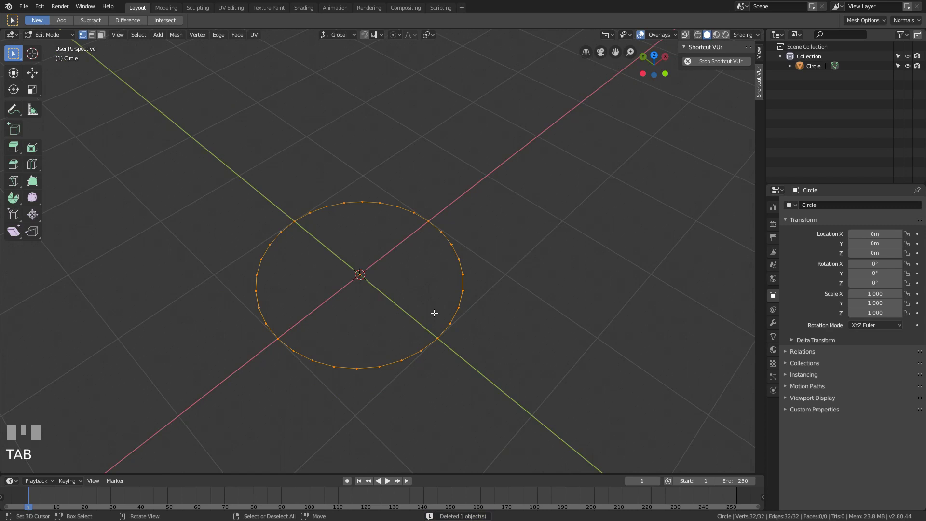
key(space)
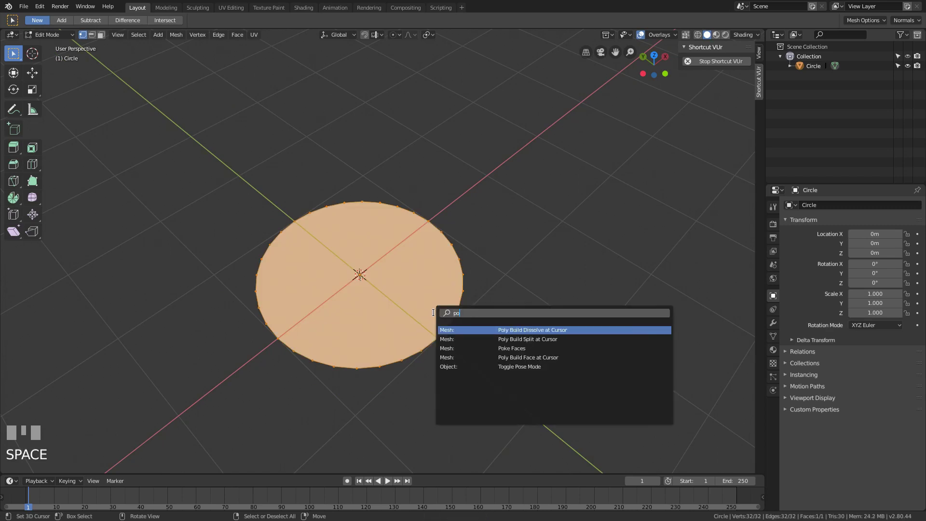